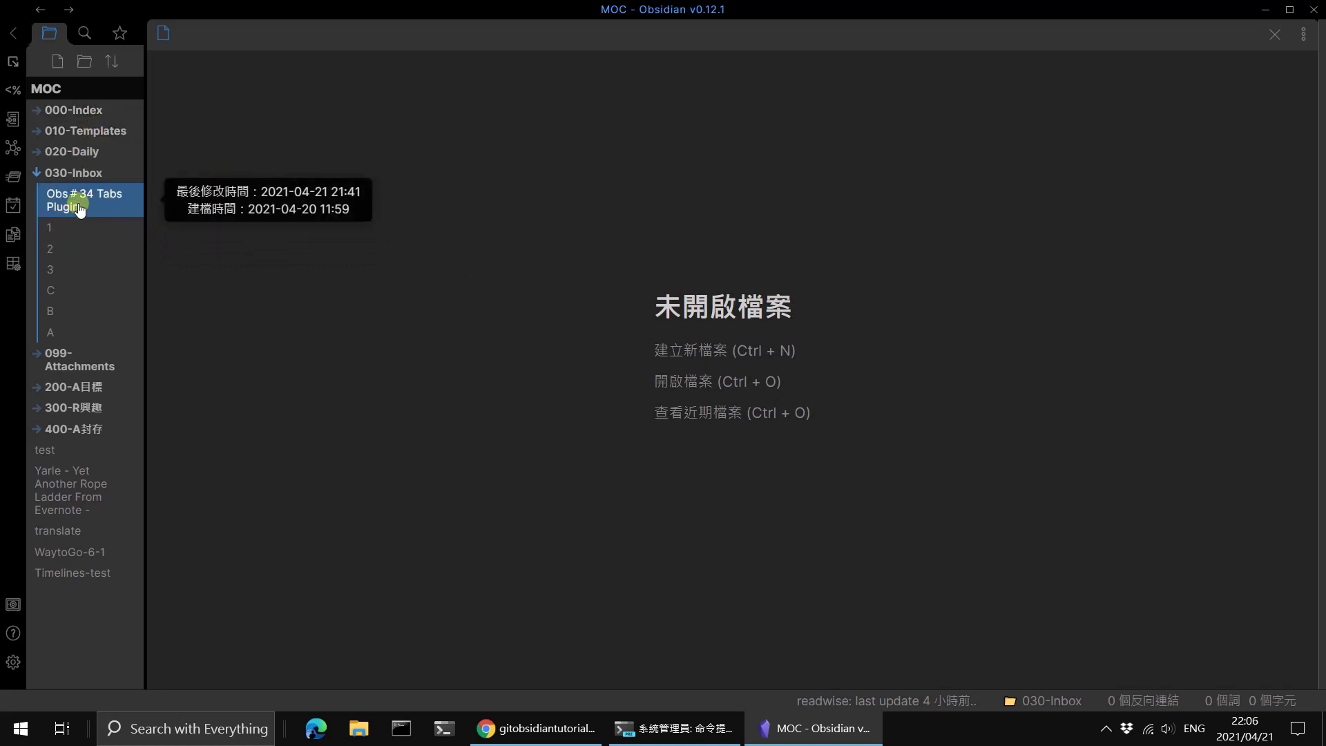
Step: Open the Obs#34 Tabs Plugin note from the 030-Inbox folder
{"action": "left_click", "coordinate": [82, 212]}
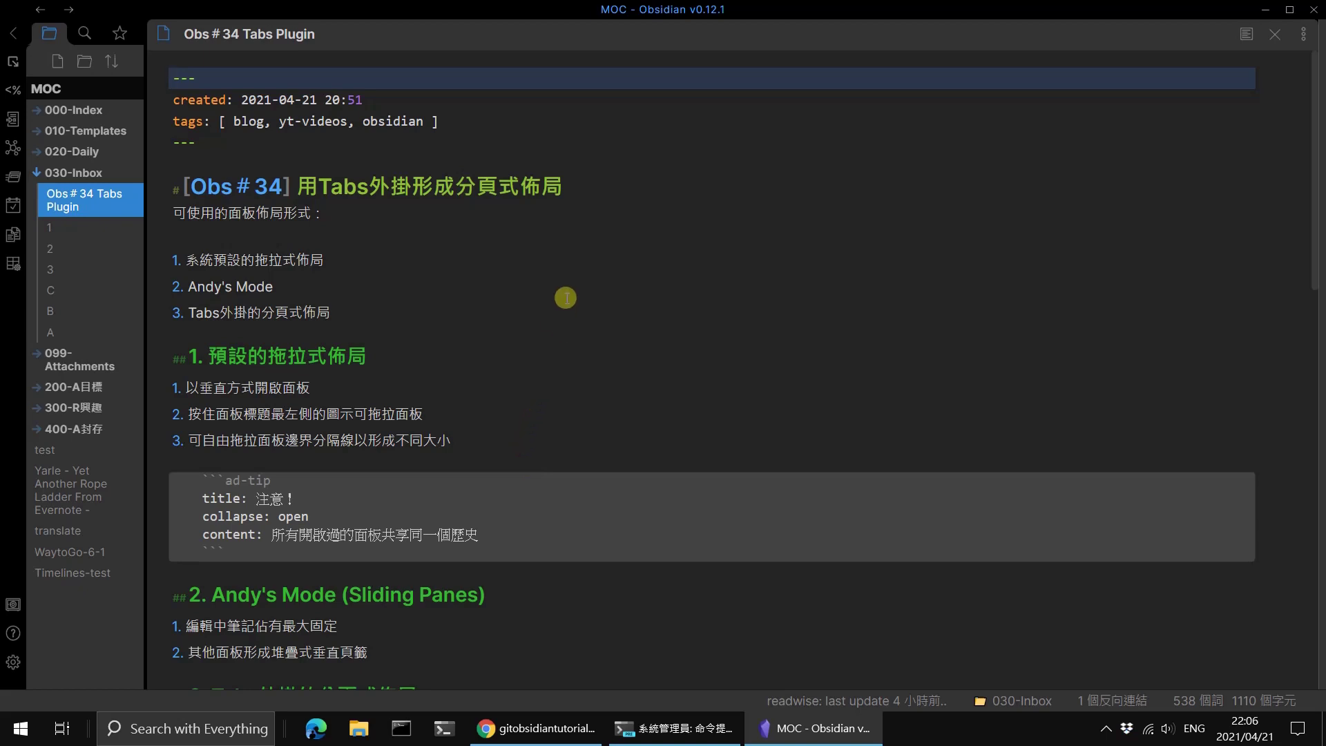
Step: Open test notes 1 and 2 in new panes beside the Tabs Plugin note
{"action": "left_click", "coordinate": [96, 234]}
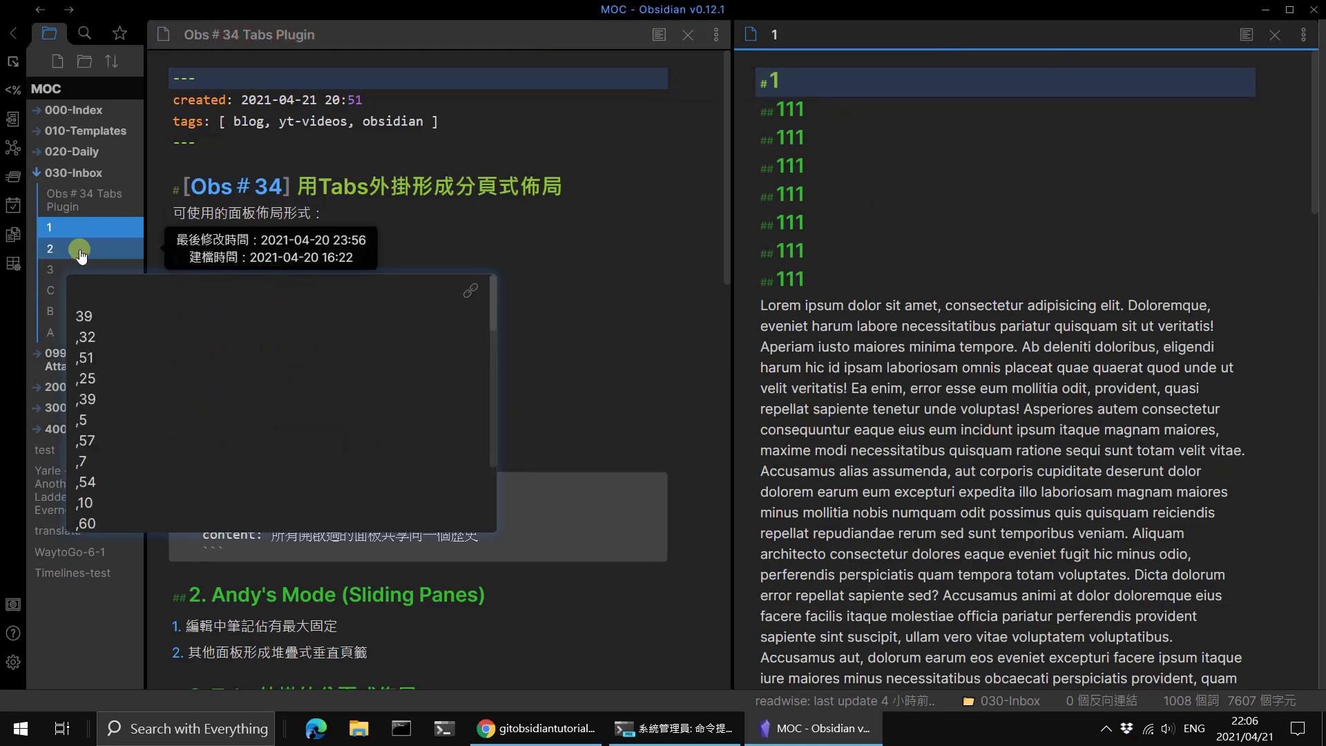
{"action": "left_click", "coordinate": [83, 258]}
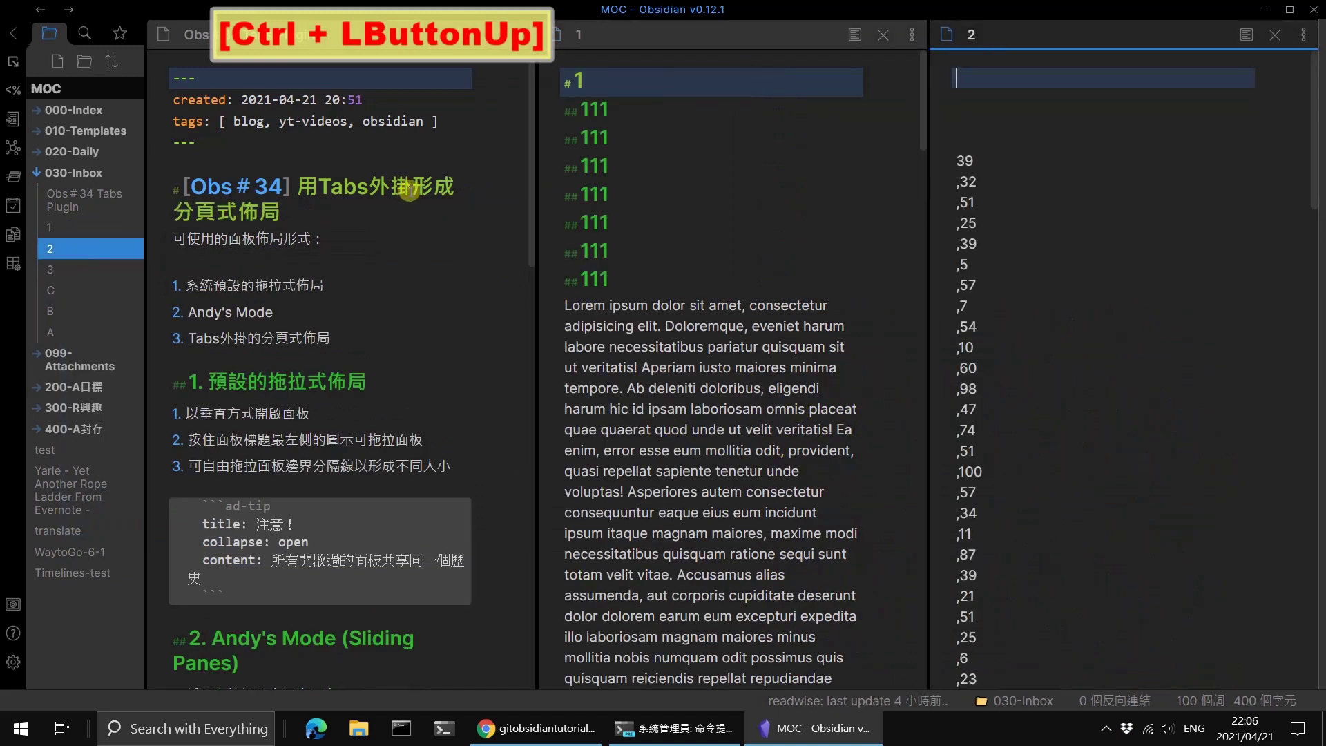
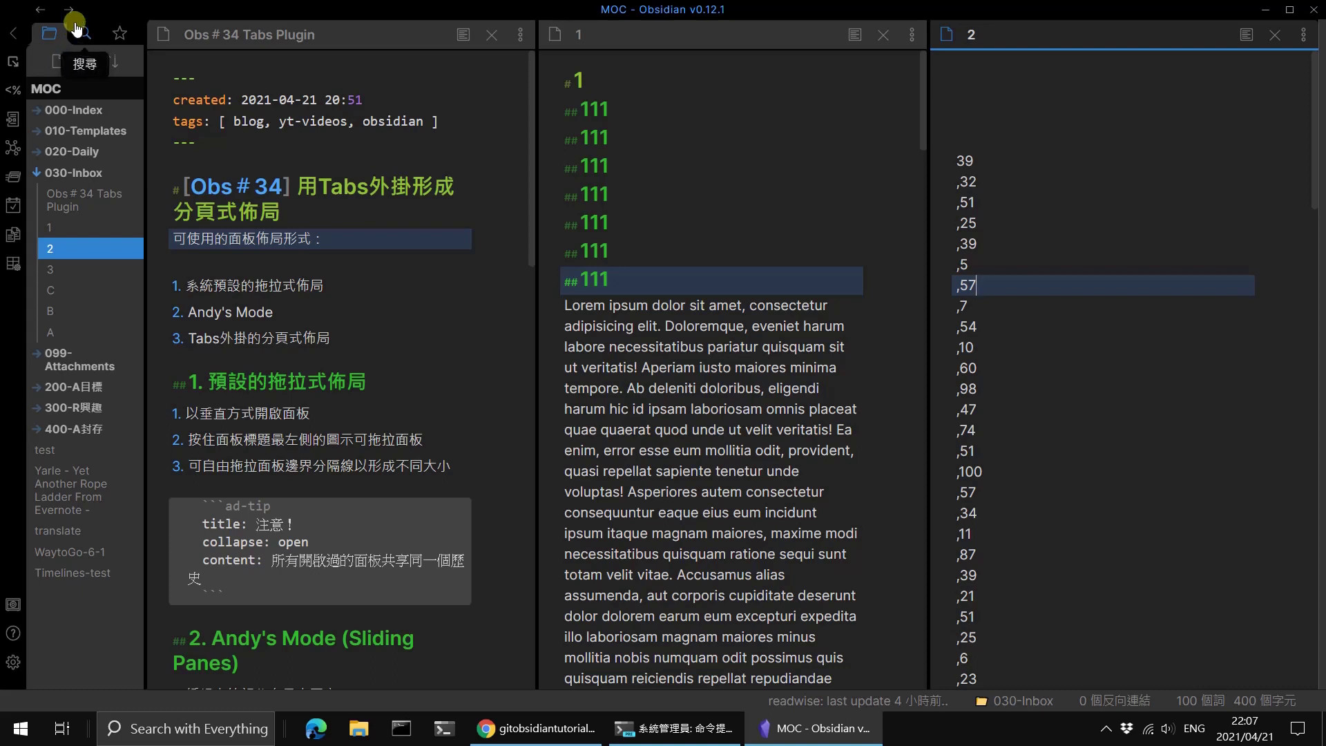
Step: Move focus among the note 1, note 2 and Tabs Plugin panes
{"action": "left_click", "coordinate": [47, 20]}
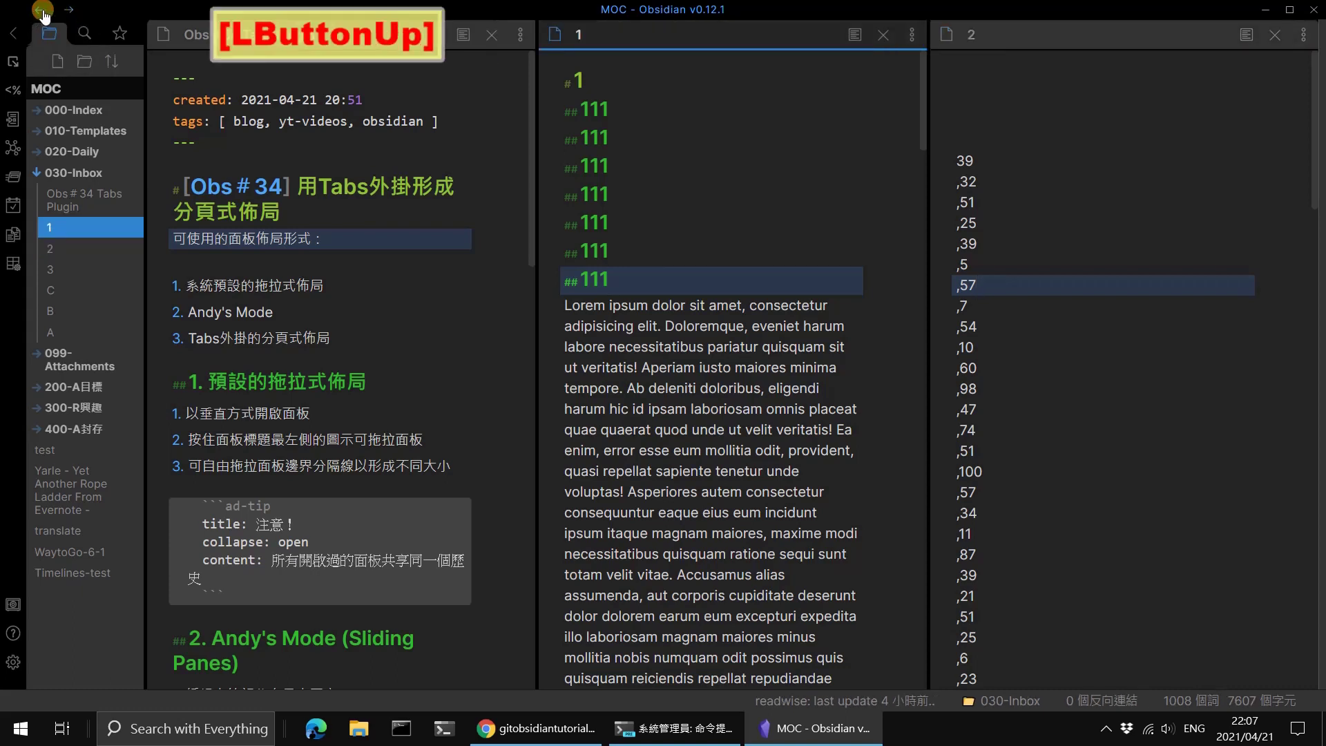
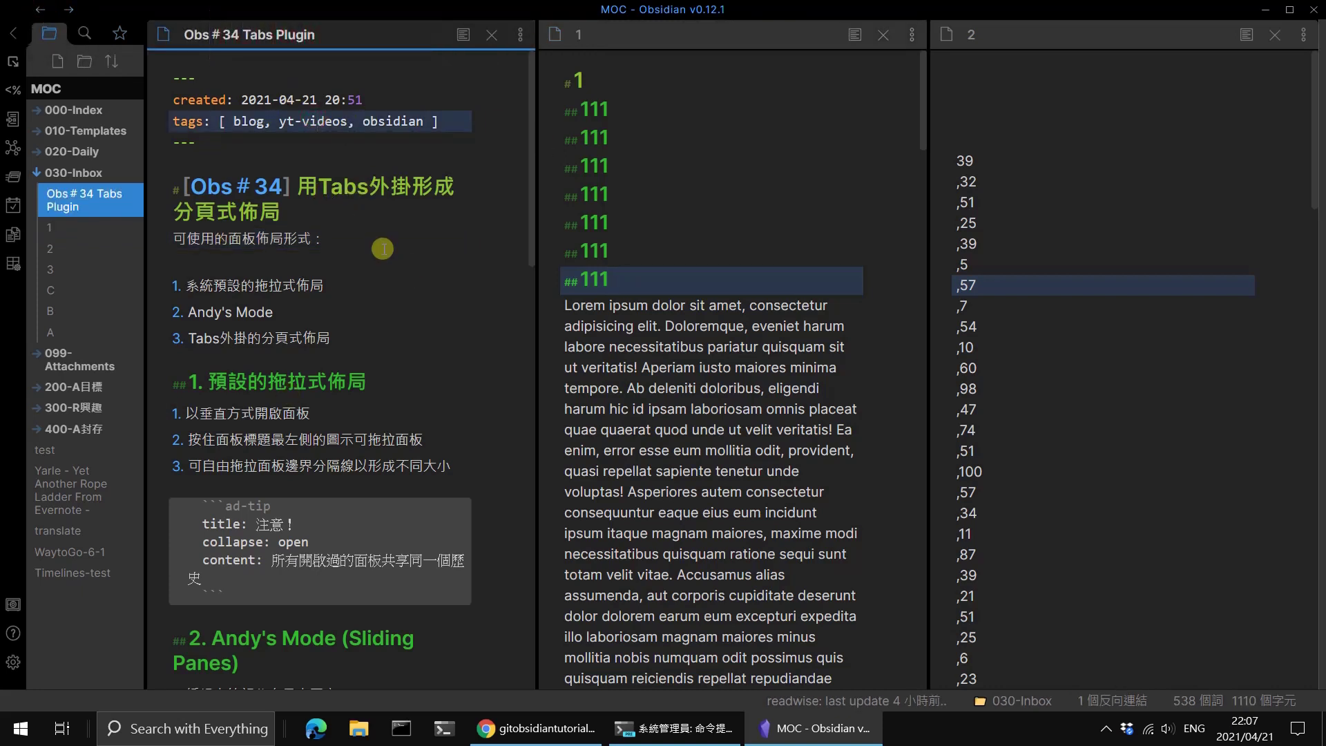
{"action": "left_click", "coordinate": [49, 17]}
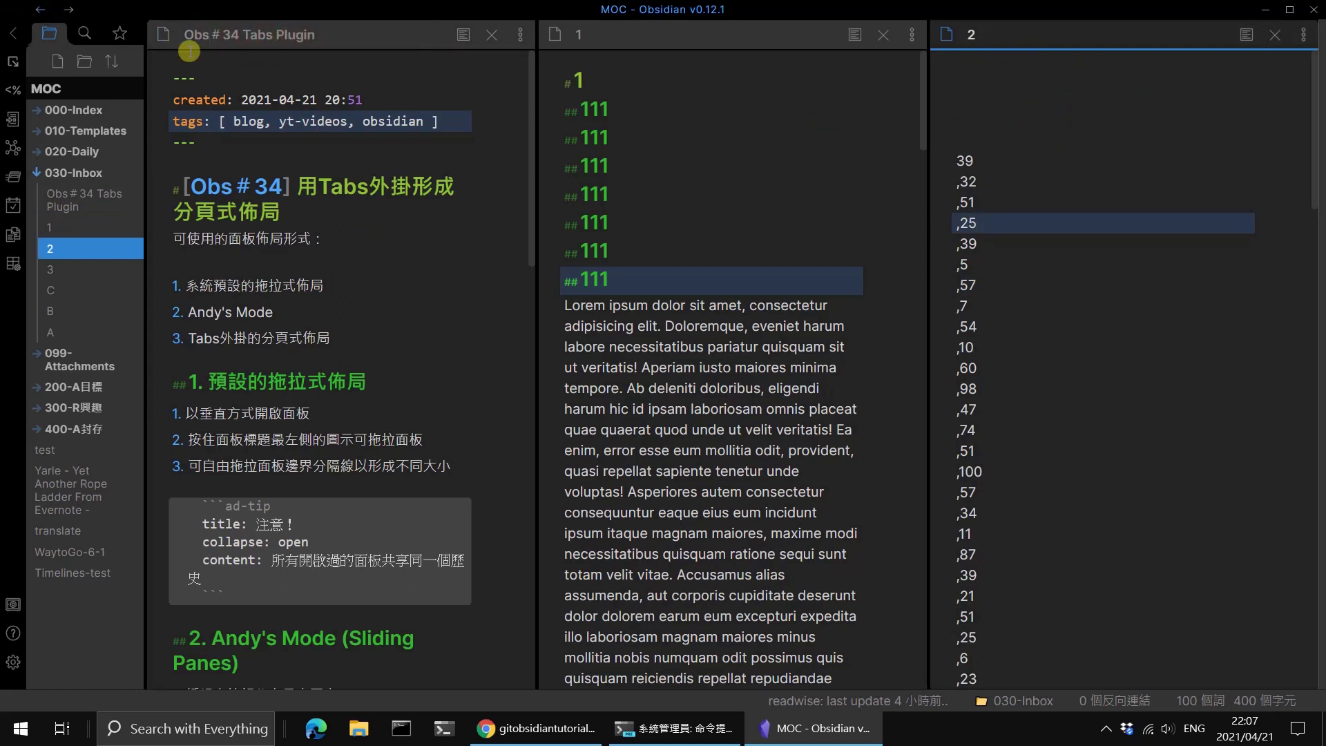
{"action": "left_click", "coordinate": [48, 17]}
{"action": "left_click", "coordinate": [49, 17]}
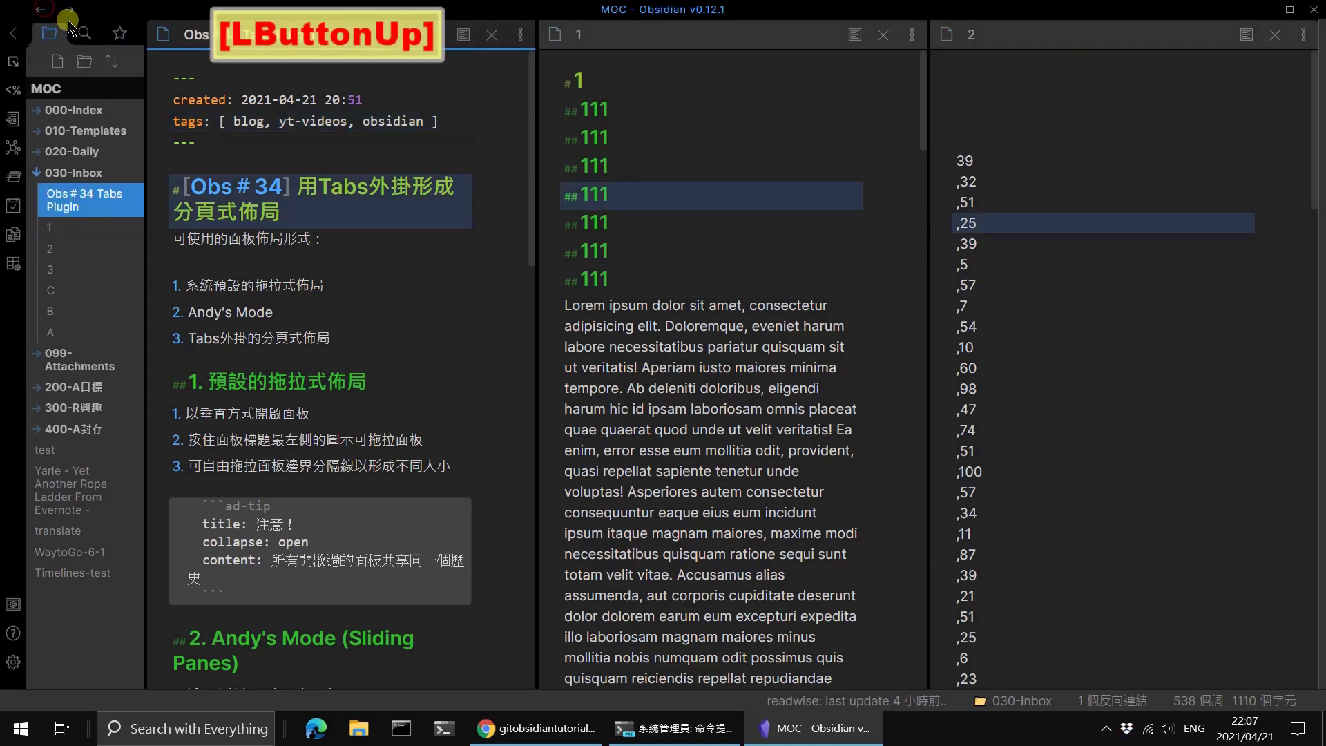
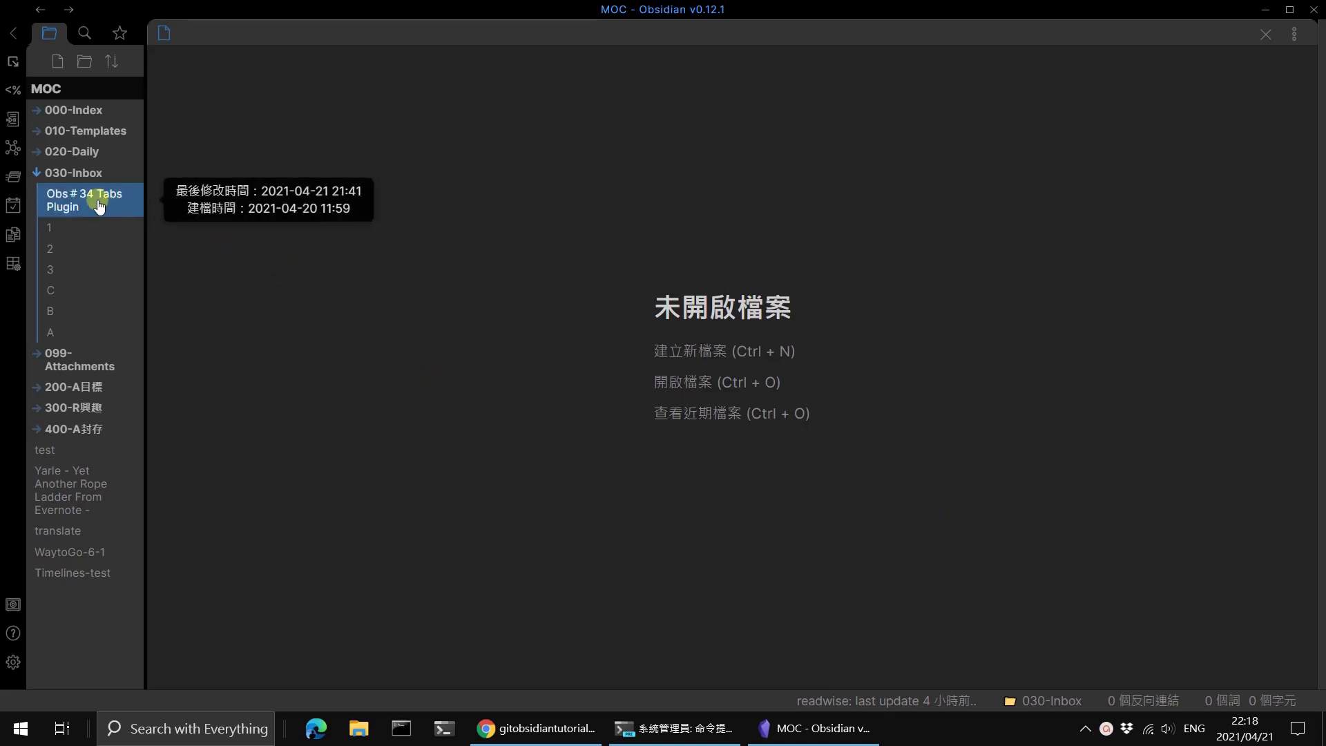
Step: Reopen the Obs#34 Tabs Plugin note and open test notes 1, 2 and 3 beside it
{"action": "left_click", "coordinate": [100, 207]}
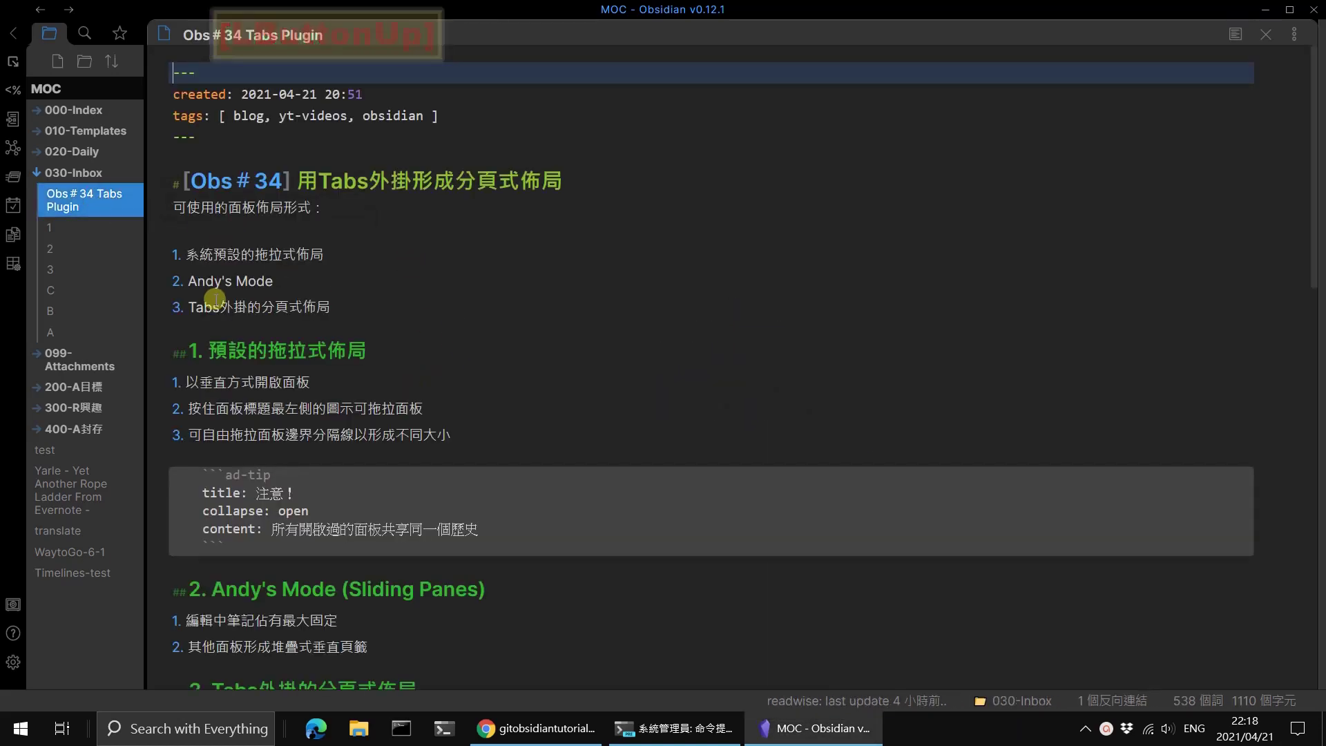
{"action": "left_click", "coordinate": [90, 240]}
{"action": "left_click", "coordinate": [72, 265]}
{"action": "left_click", "coordinate": [66, 278]}
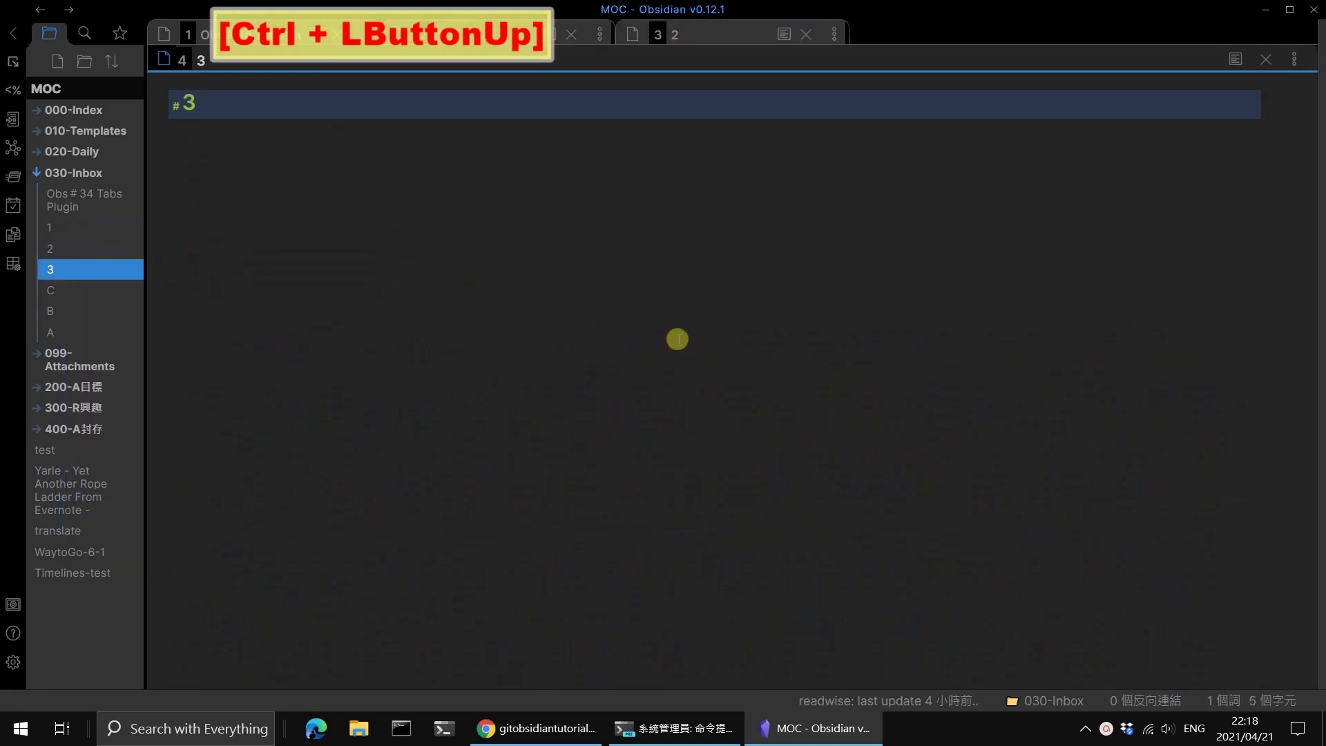
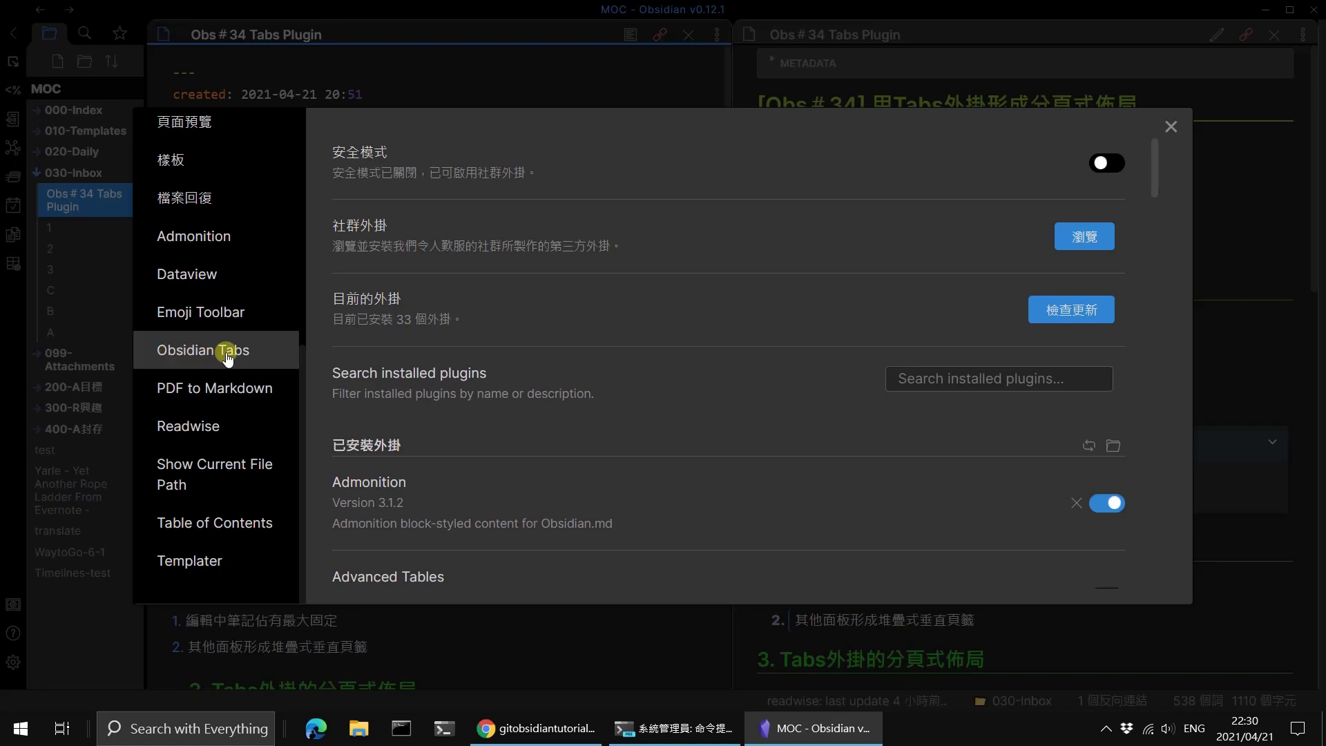
Step: Review the Obsidian Tabs plugin options for tab height, buttons and spacing
{"action": "left_click", "coordinate": [229, 361]}
{"action": "scroll", "scroll_direction": "down", "scroll_amount": 3}
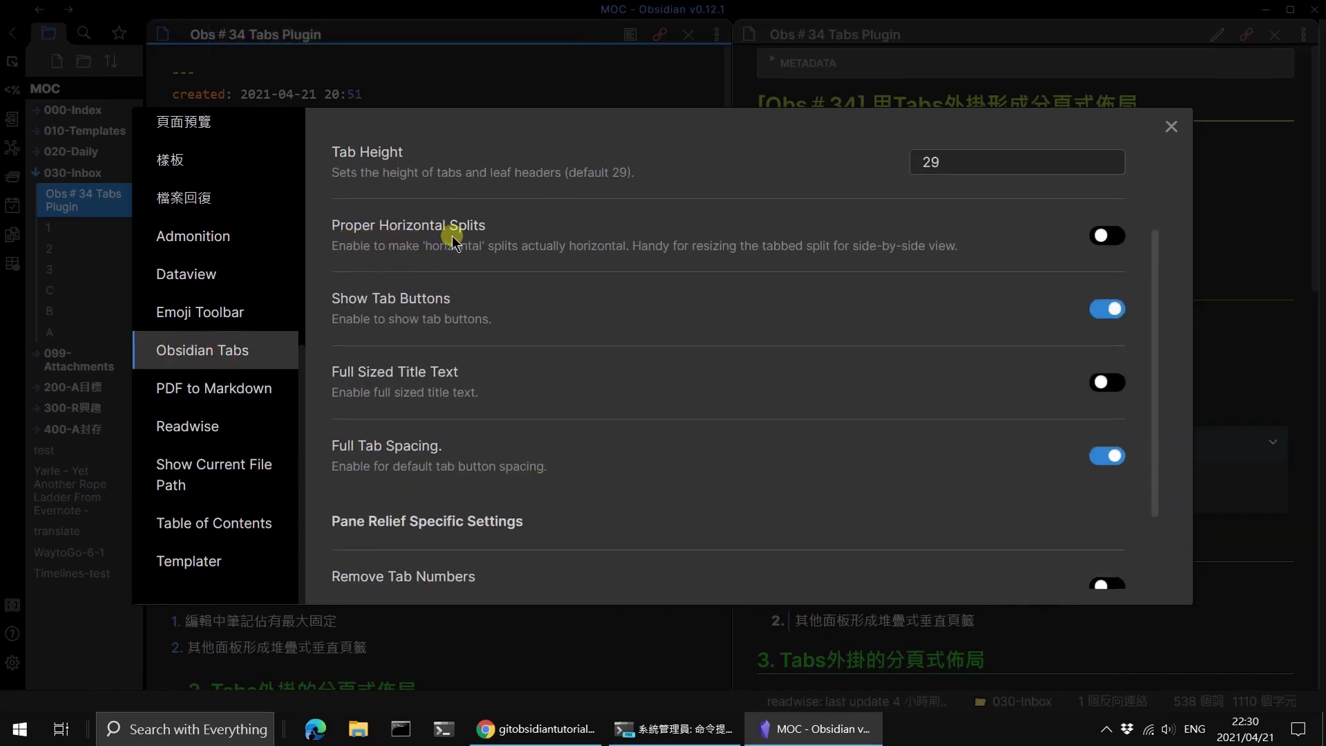
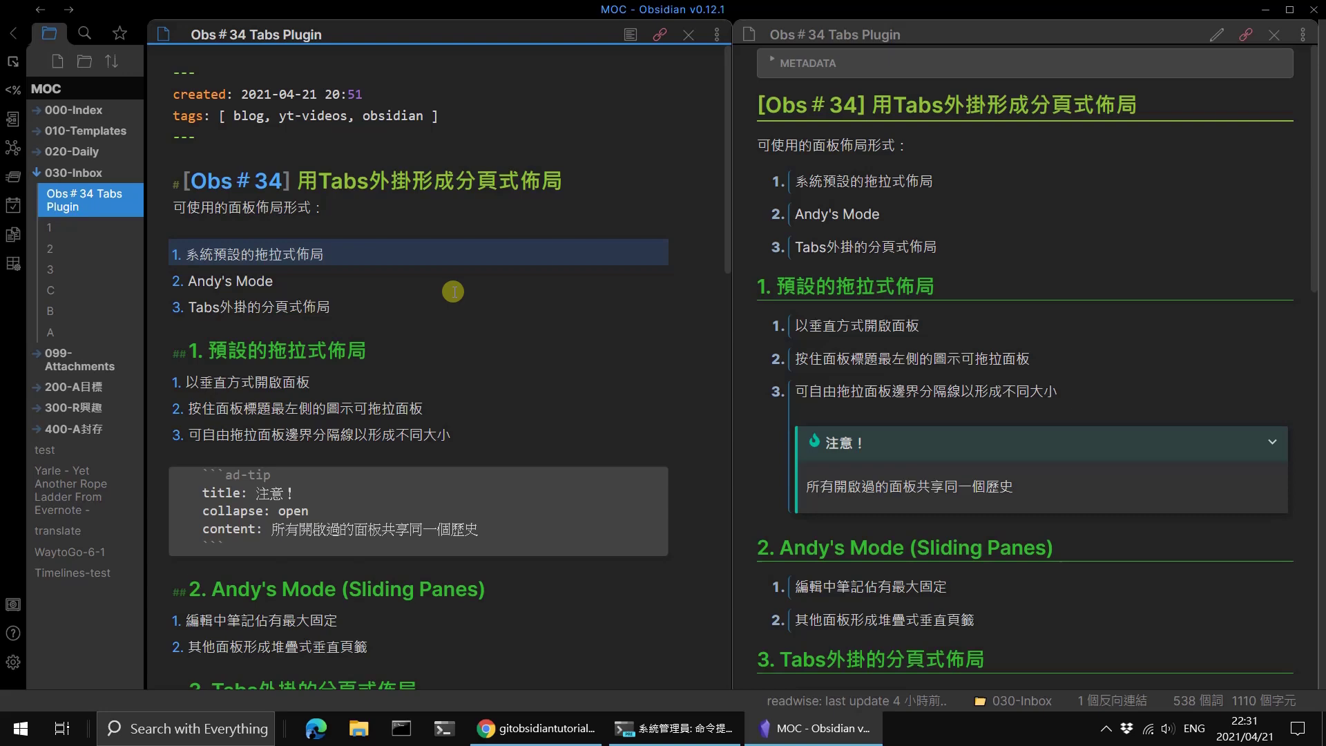
{"action": "scroll", "scroll_direction": "down", "scroll_amount": 3}
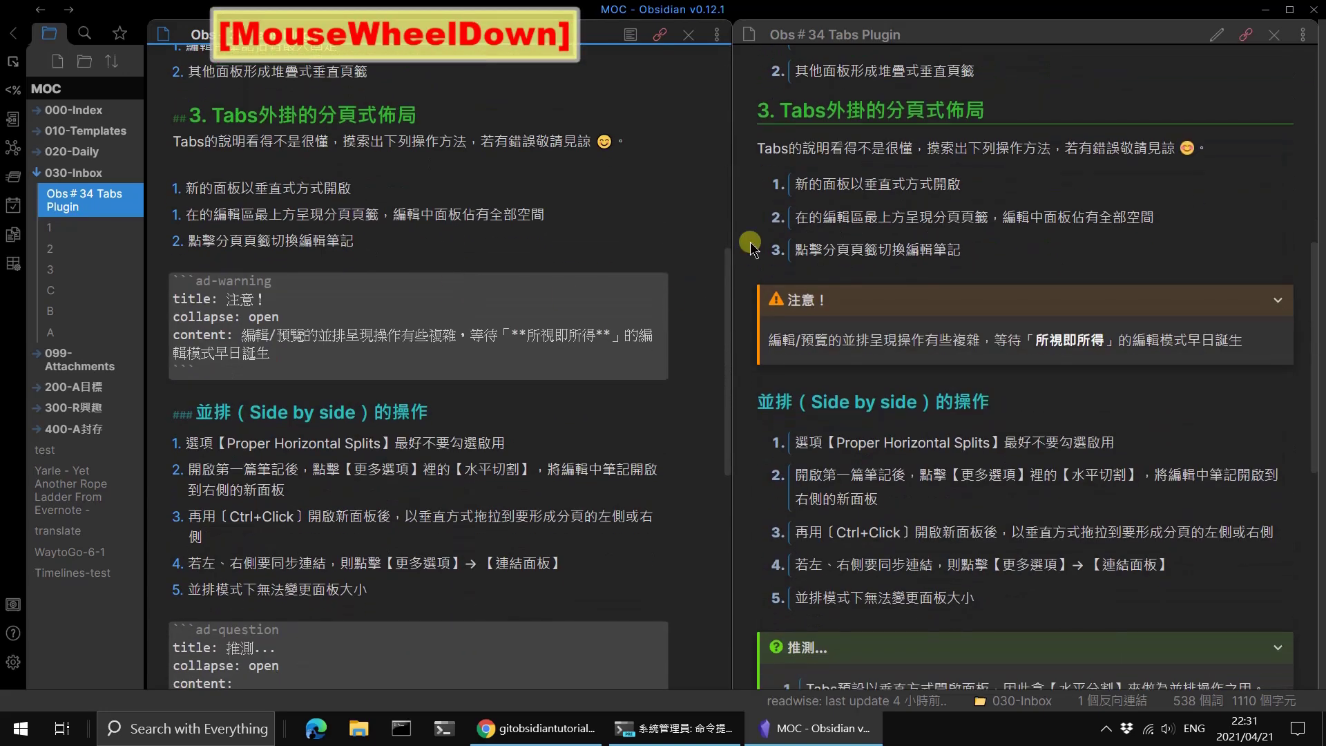
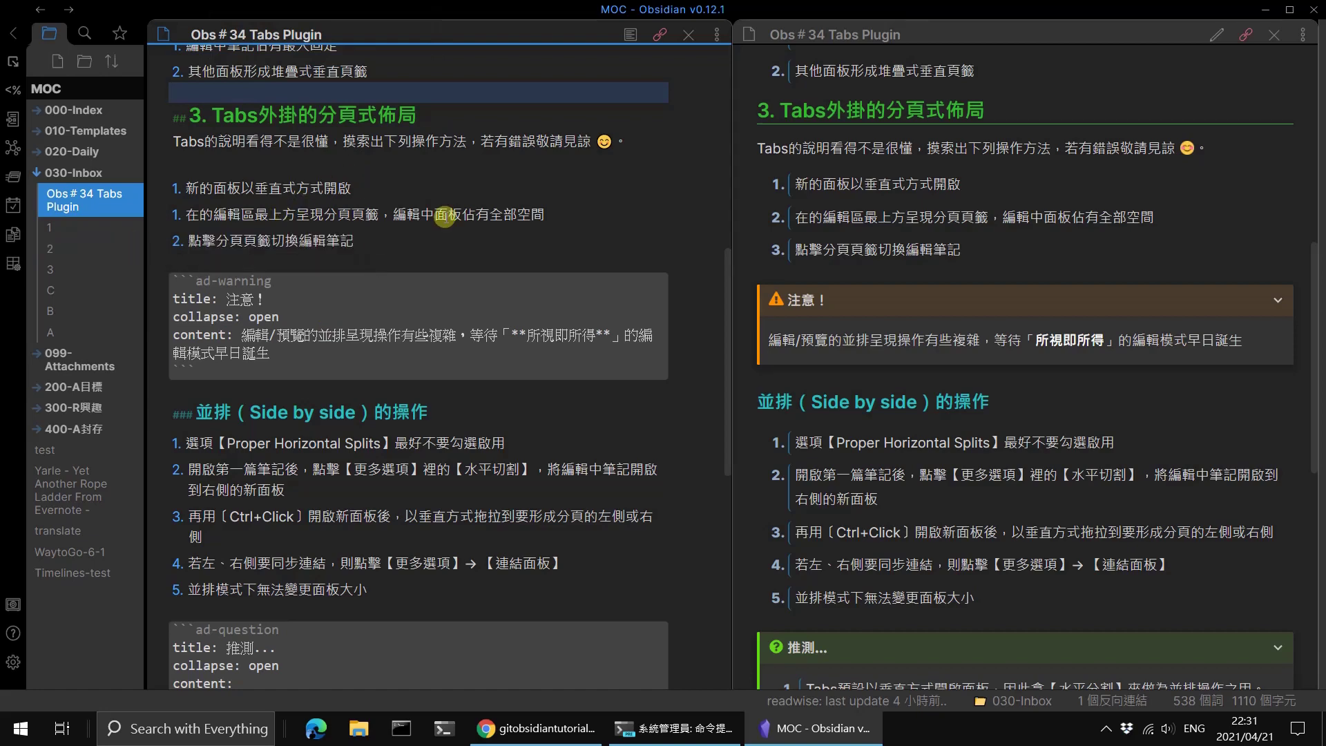
{"action": "left_click", "coordinate": [84, 234]}
{"action": "left_click", "coordinate": [71, 259]}
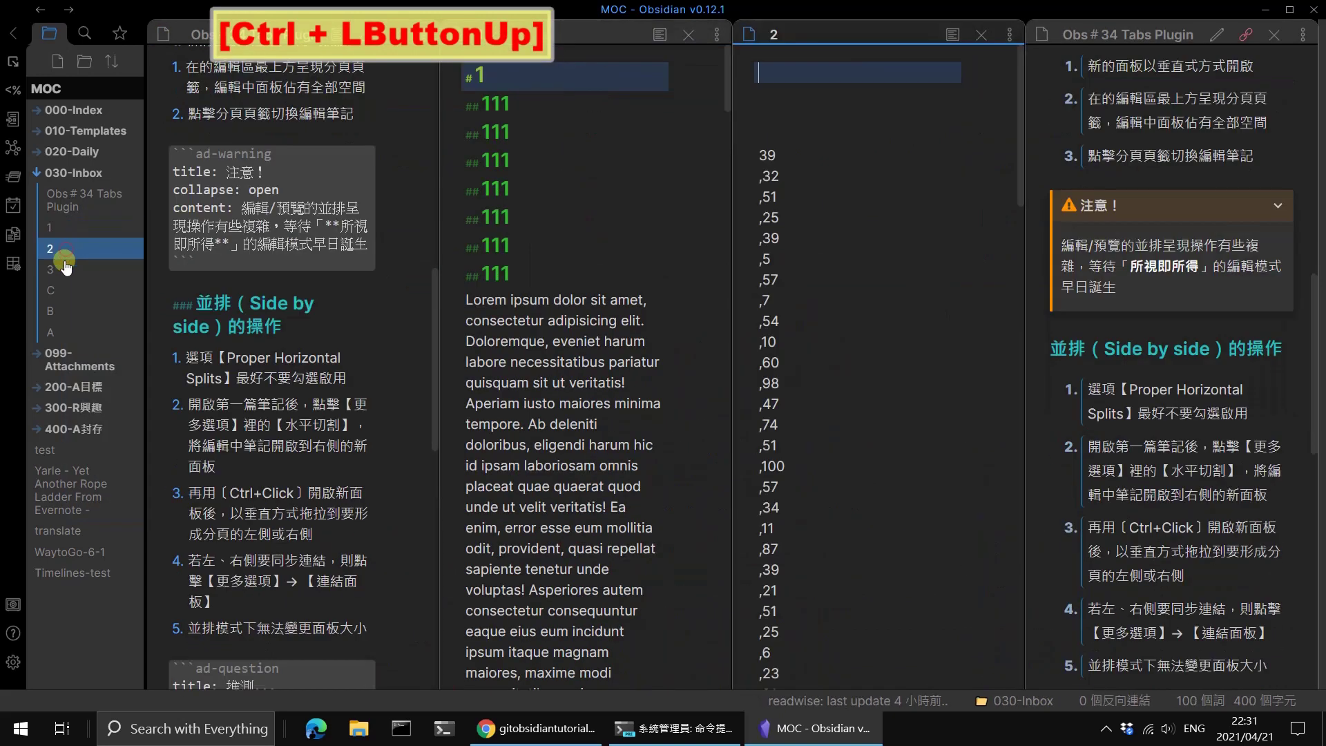
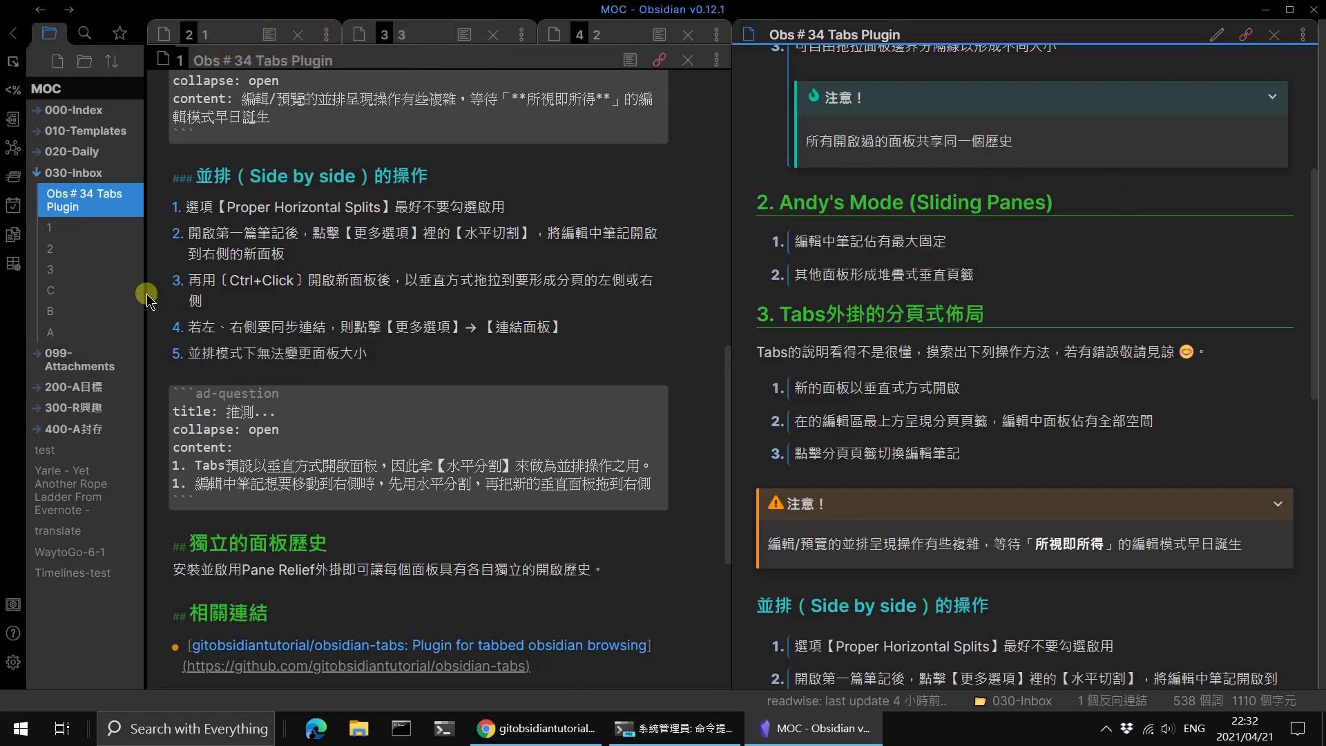
Step: Open note A in a new pane beside the Tabs Plugin note and scroll the note back up
{"action": "left_click", "coordinate": [75, 335]}
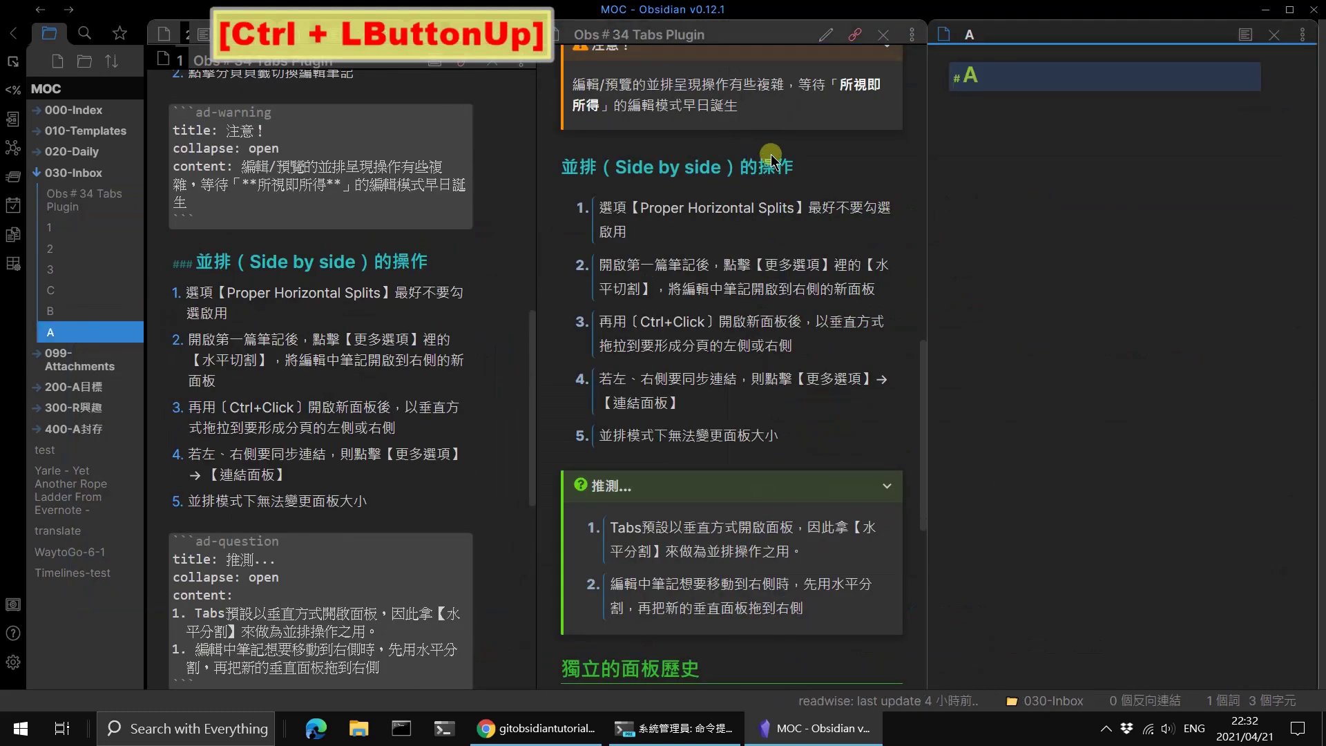
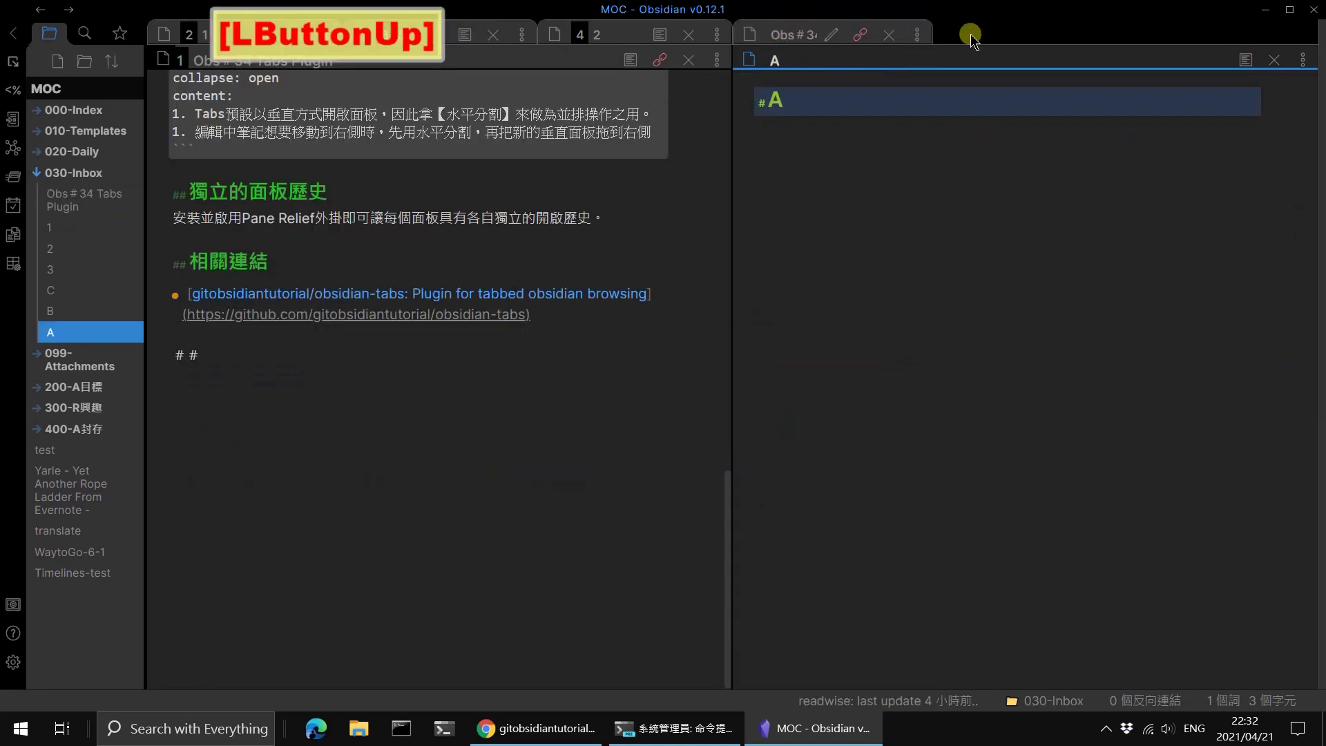
{"action": "scroll", "scroll_direction": "up", "scroll_amount": 3}
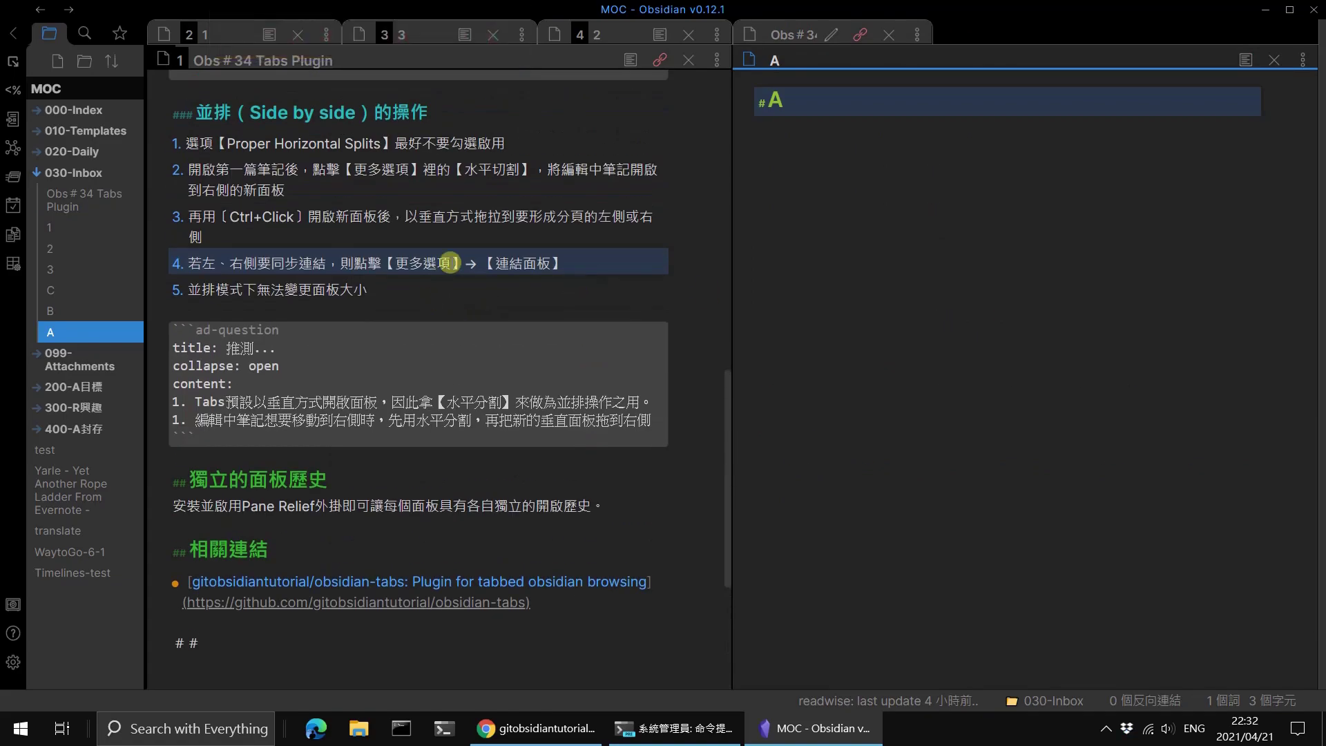
{"action": "key", "text": "F3"}
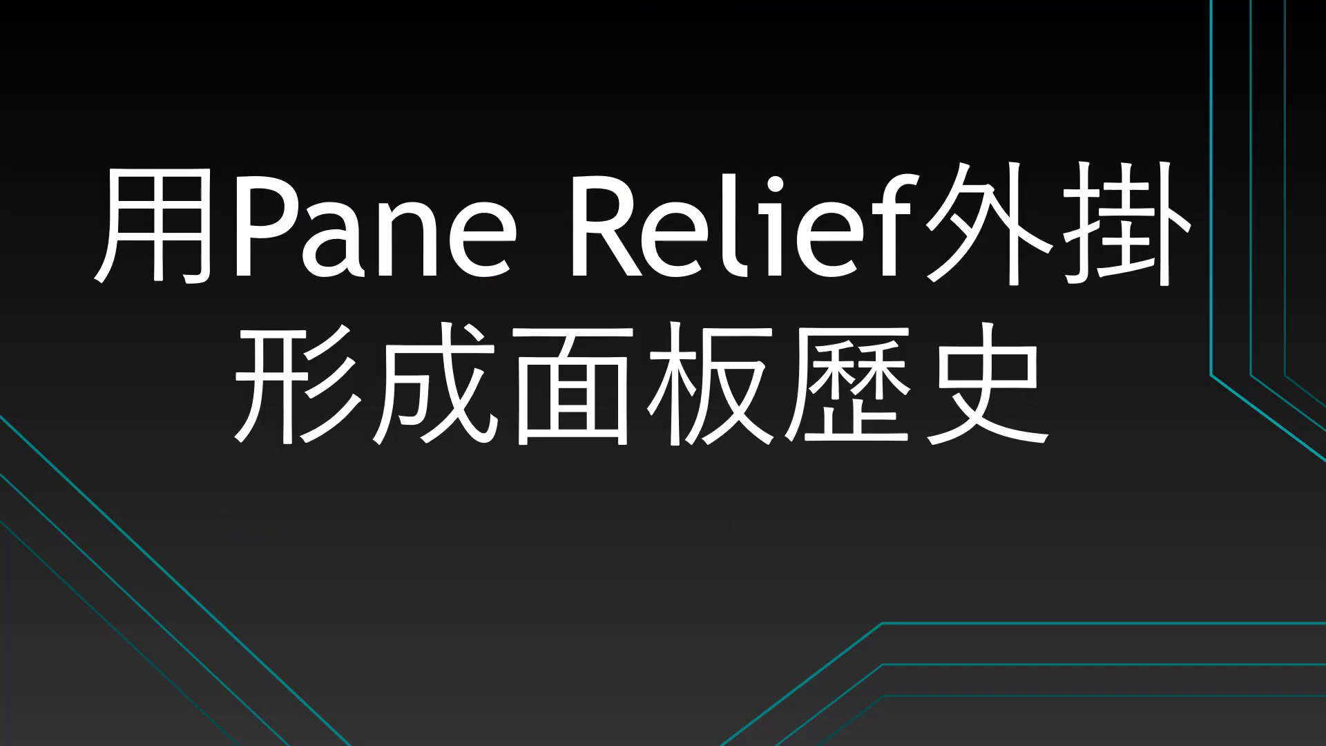
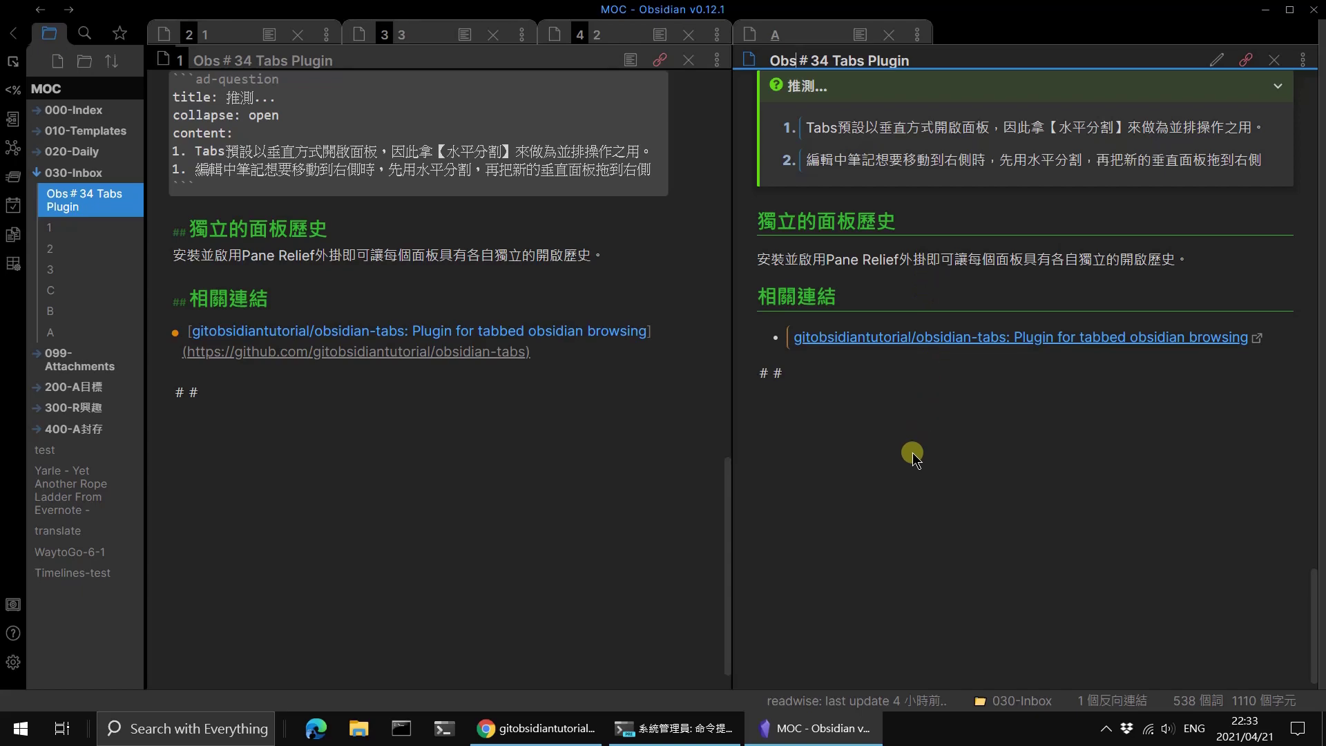
Step: Review the Obsidian Tabs plugin's Pane Relief Specific Settings section
{"action": "left_click", "coordinate": [22, 672]}
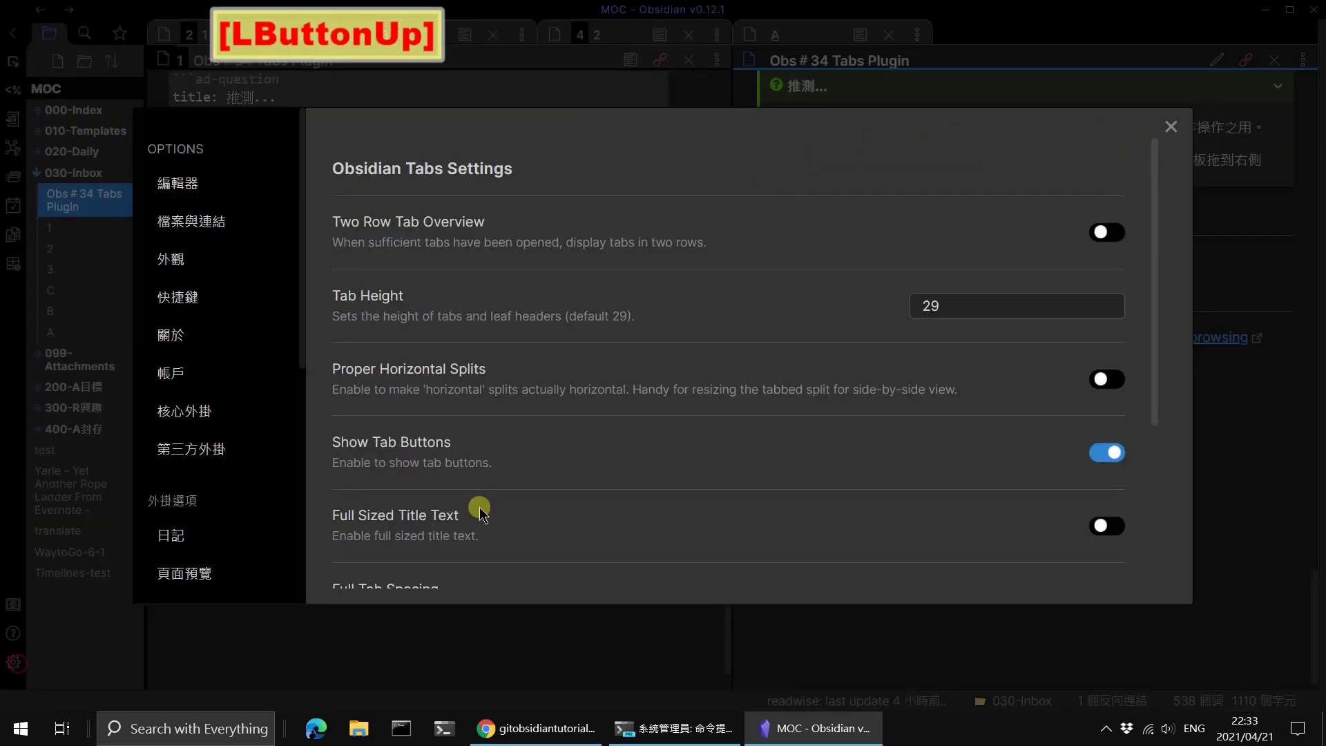
{"action": "scroll", "scroll_direction": "down", "scroll_amount": 3}
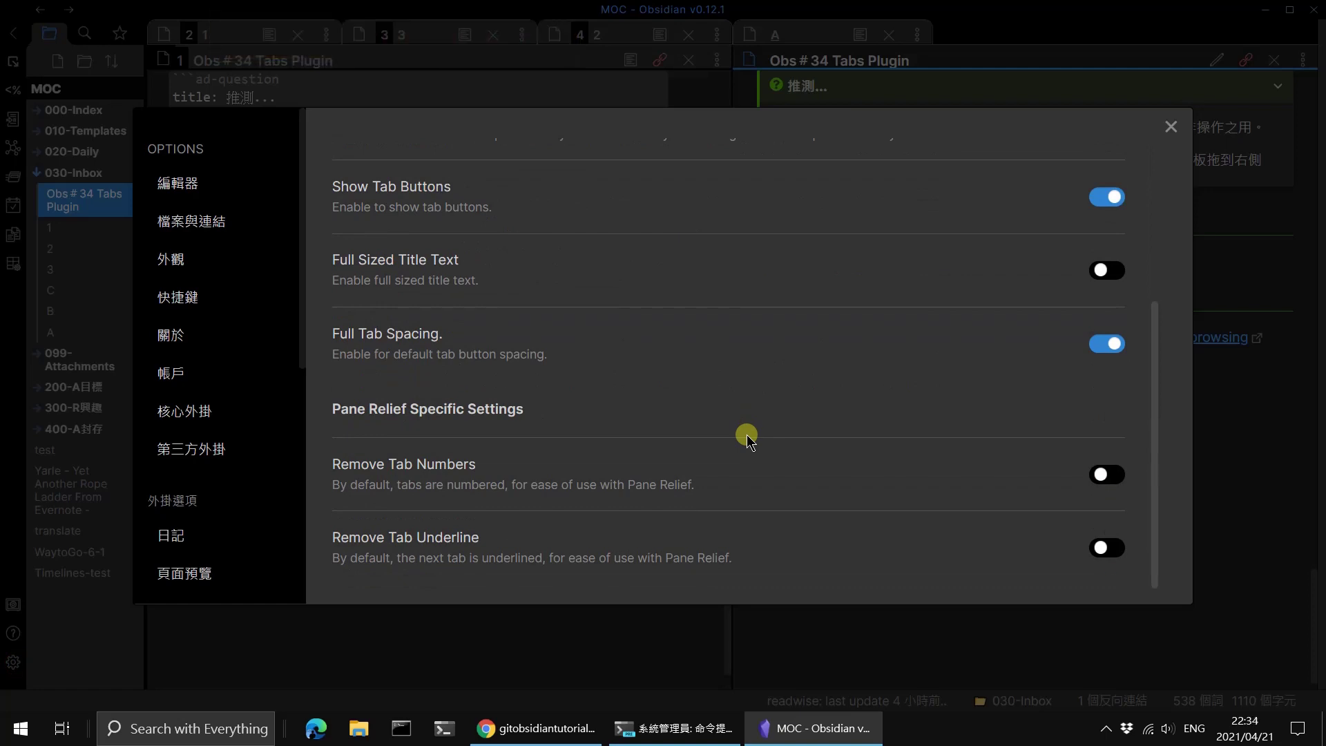
{"action": "scroll", "scroll_direction": "down", "scroll_amount": 3}
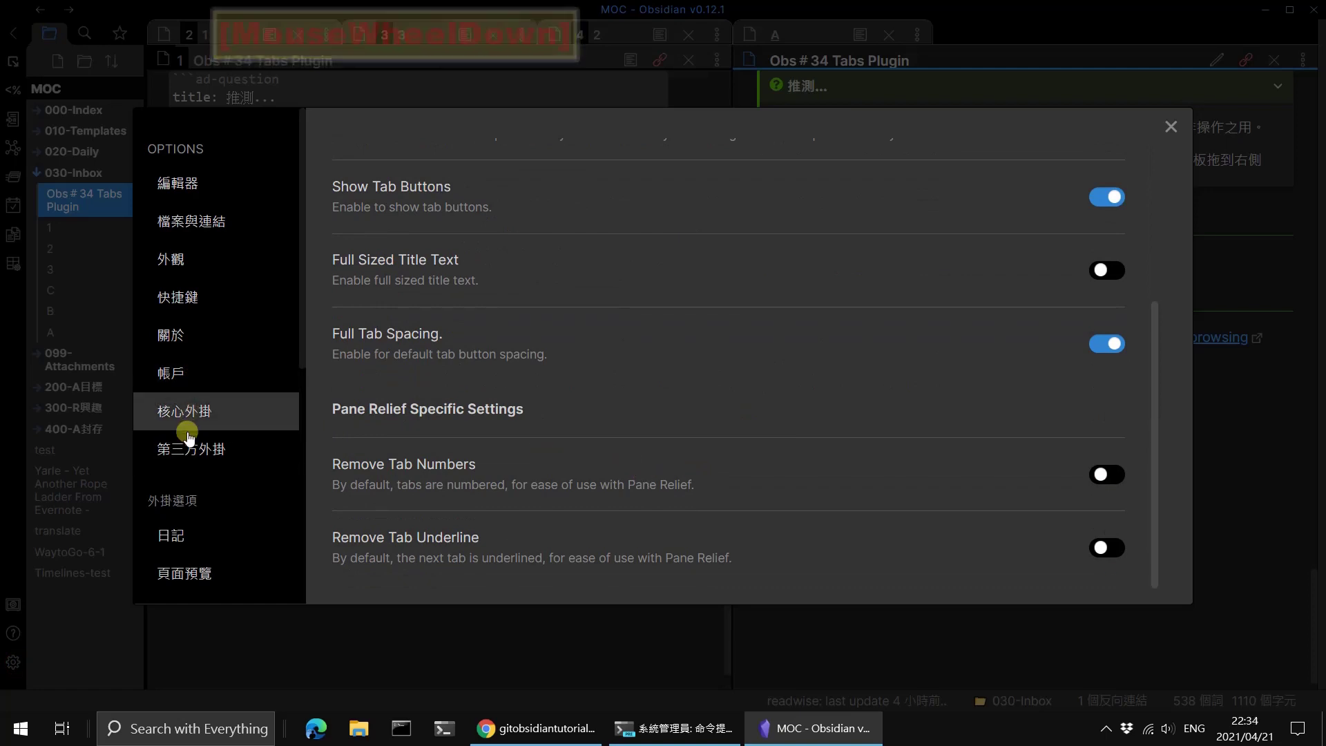
Step: Show the installed community plugins list, then leave Settings to open note 3
{"action": "left_click", "coordinate": [198, 464]}
{"action": "scroll", "scroll_direction": "down", "scroll_amount": 3}
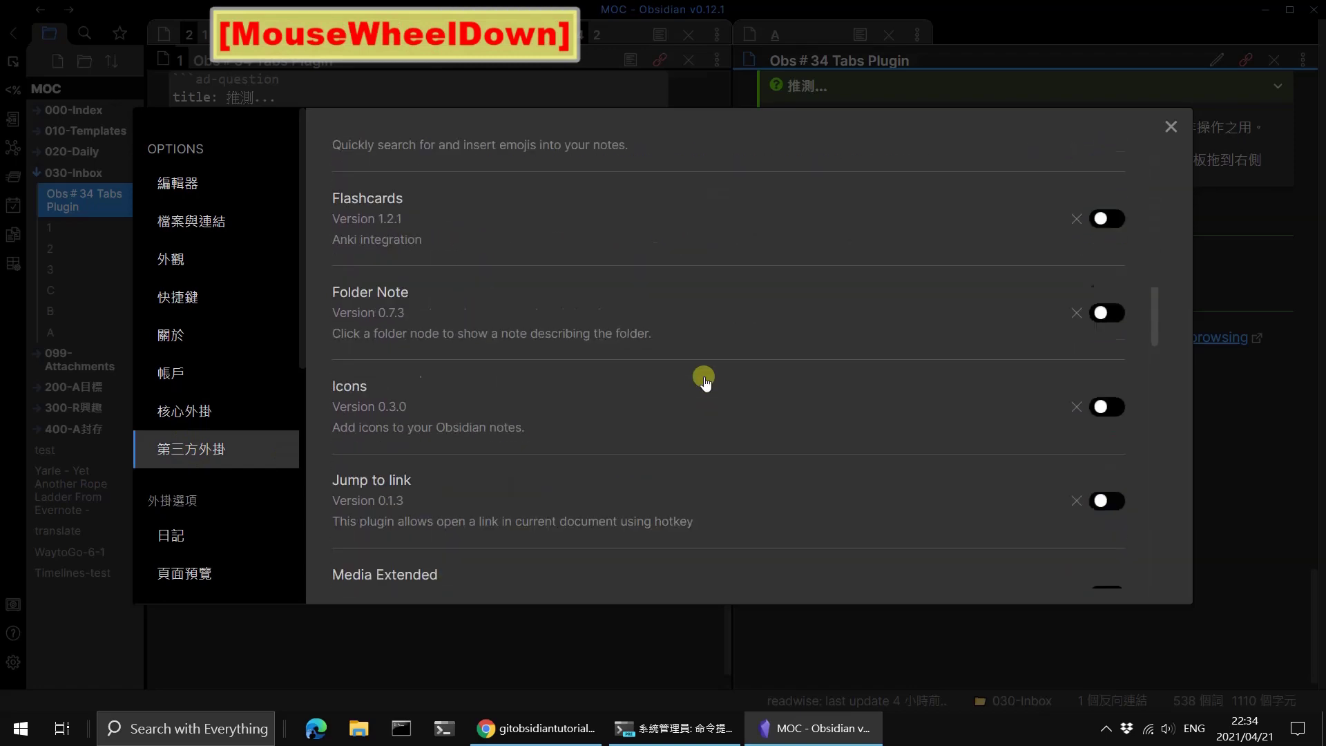
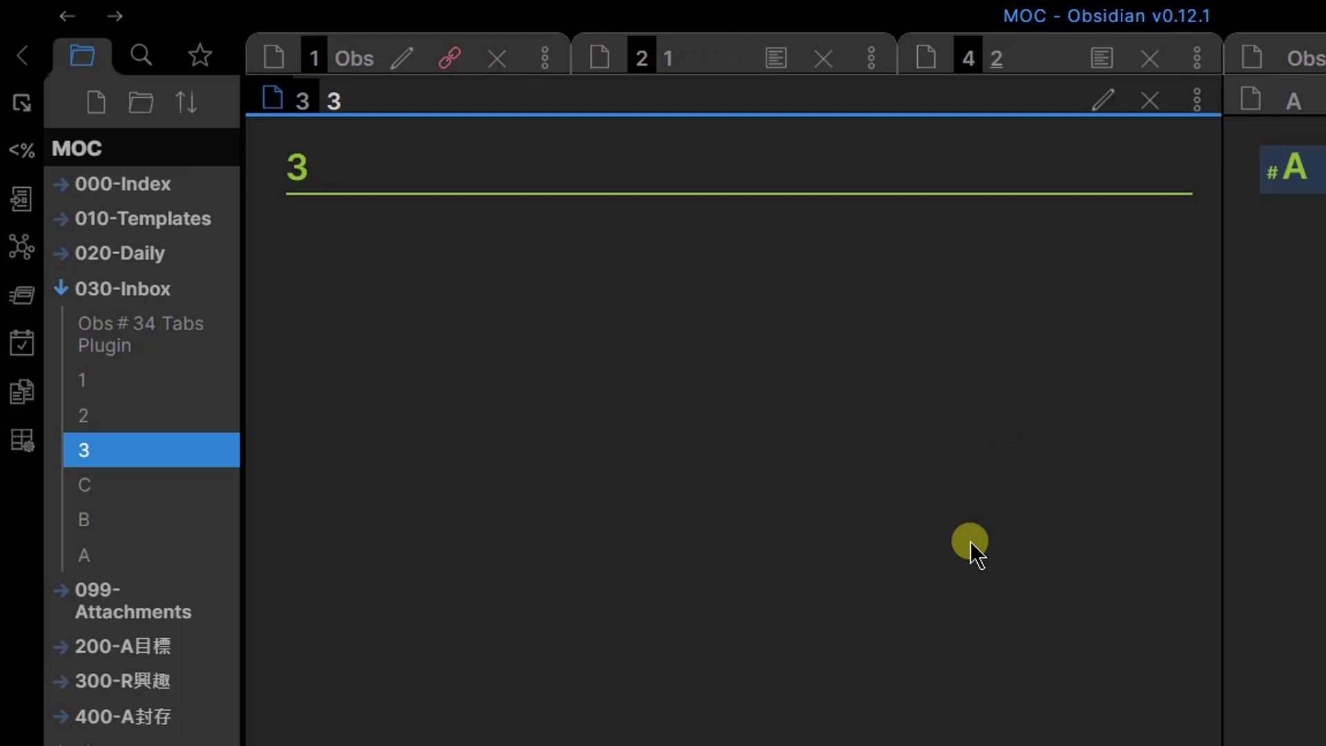
{"action": "key", "text": "F3"}
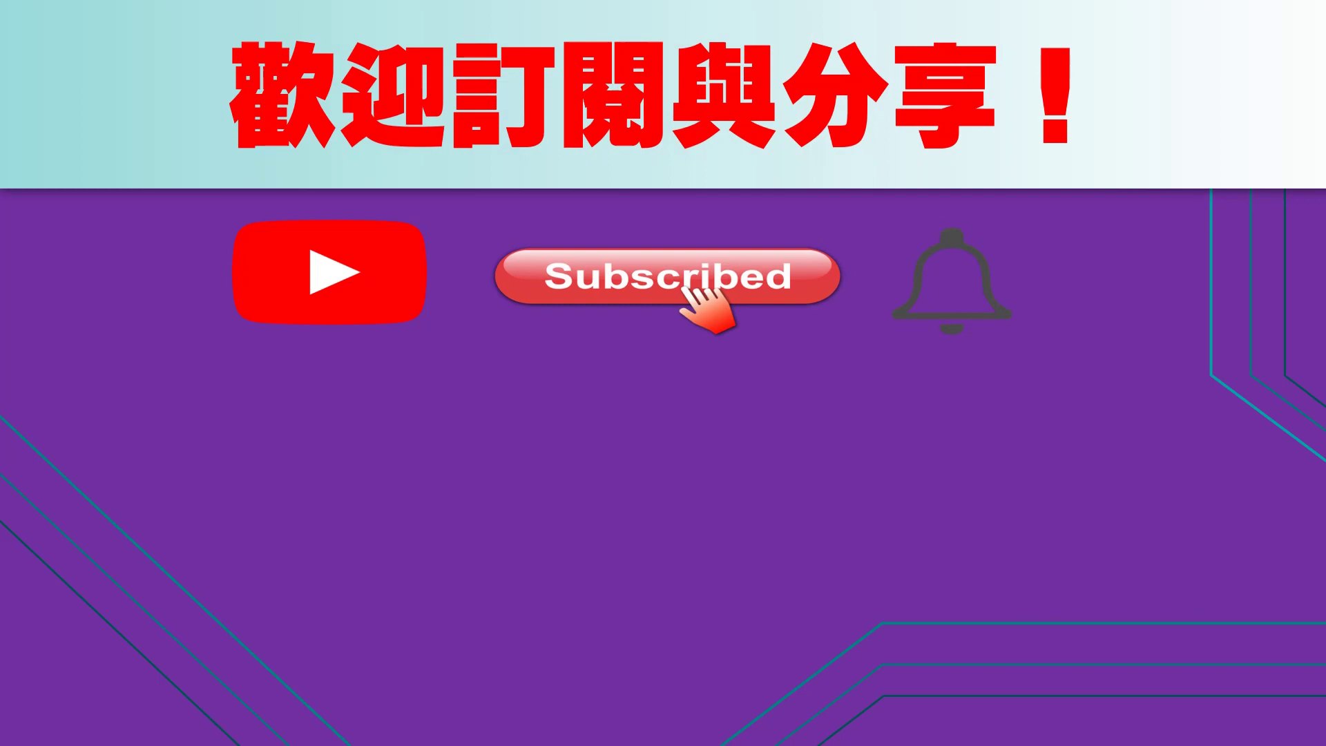